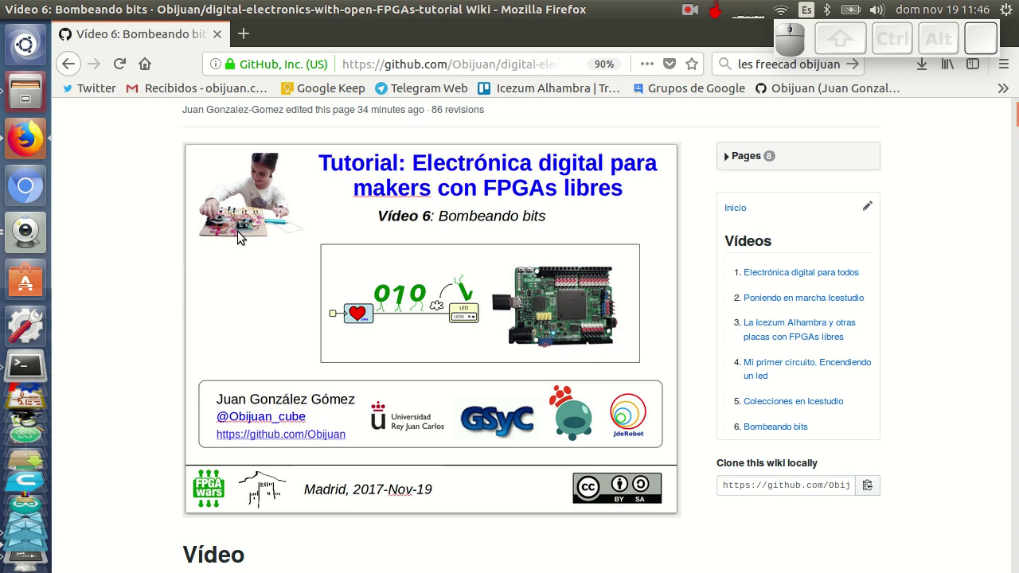
# Scroll through the design and check the selected collection is Academia-Jedi-HW-06.
pyautogui.middleClick(581, 339)
pyautogui.scroll(-3)
pyautogui.middleClick(540, 240)
pyautogui.scroll(-3)
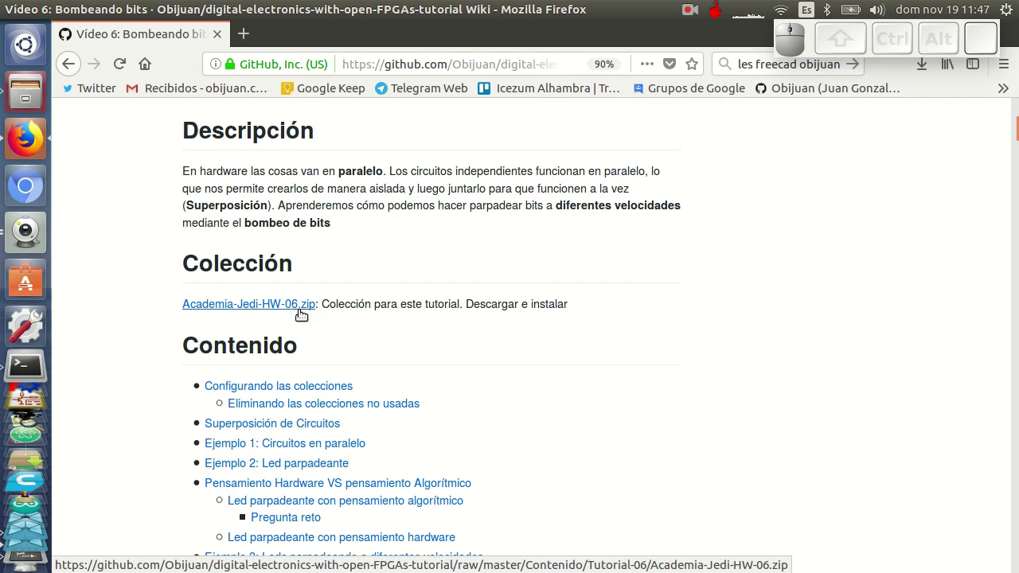
pyautogui.click(32, 456)
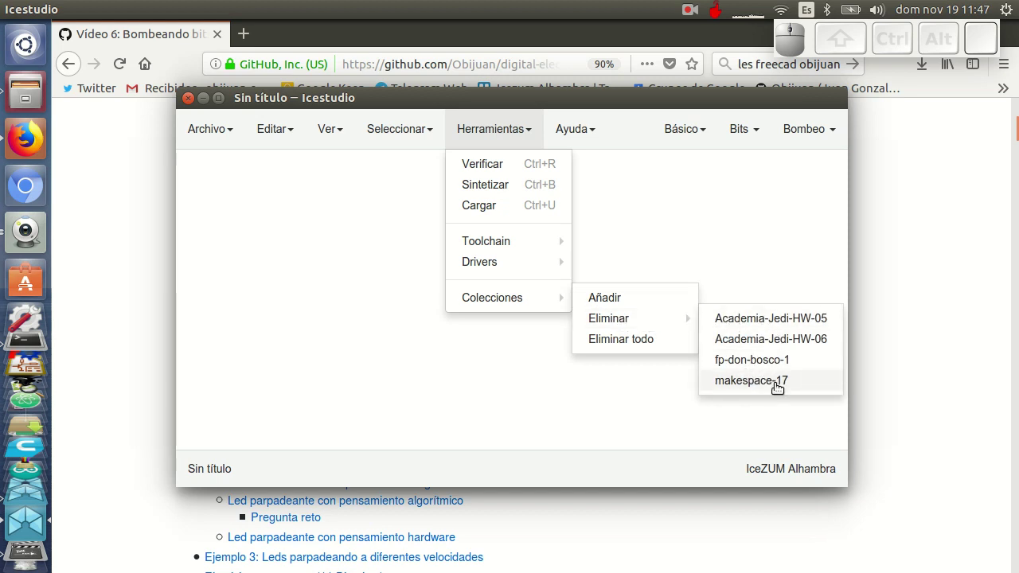
# Remove the makespace-17 collection via Herramientas > Colecciones > Eliminar and confirm.
pyautogui.click(777, 382)
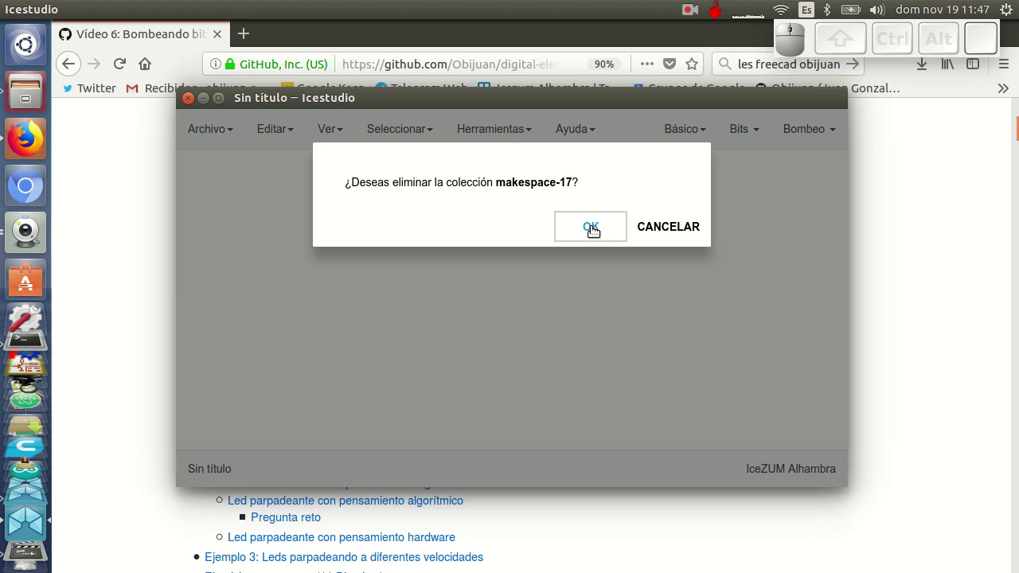
pyautogui.click(594, 225)
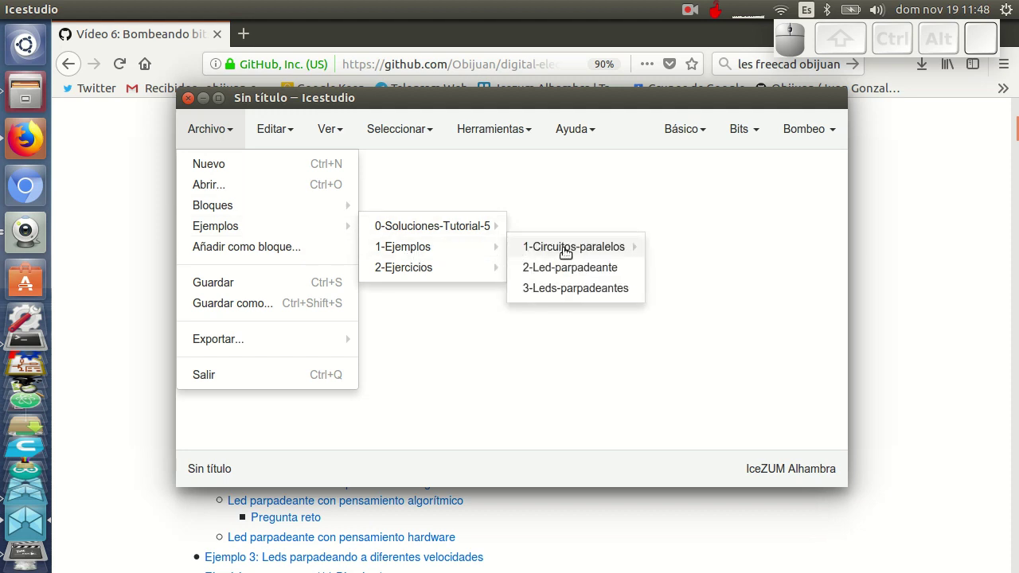
# Load example Ejemplo-01-LED7-on and upload it to the IceZUM Alhambra board.
pyautogui.click(739, 249)
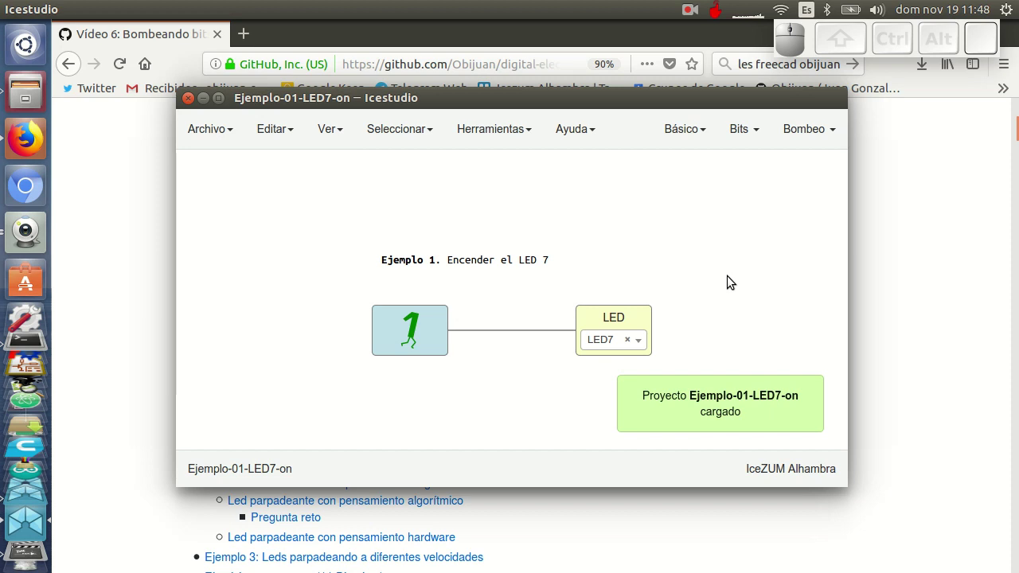
pyautogui.click(26, 231)
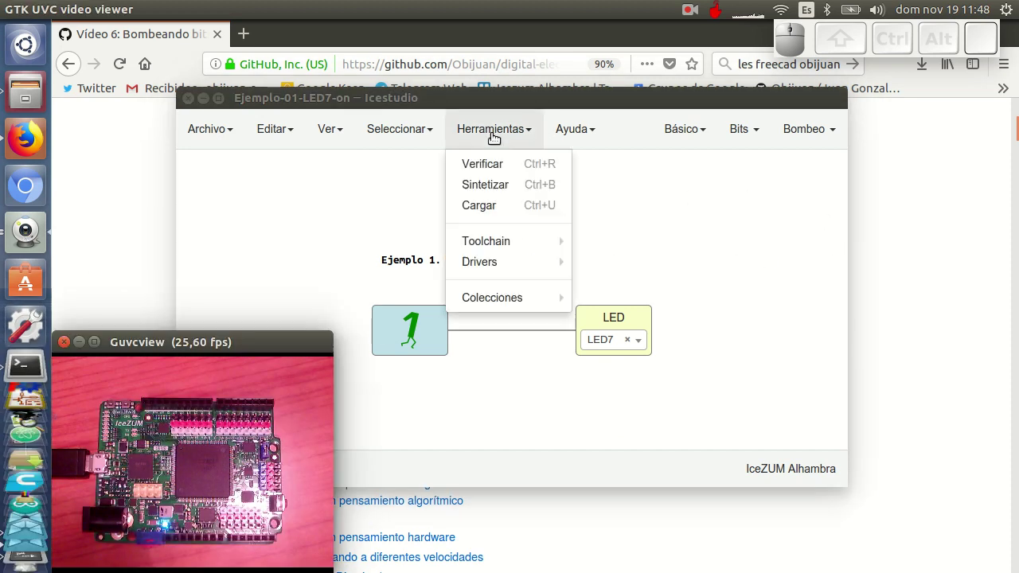
pyautogui.click(507, 209)
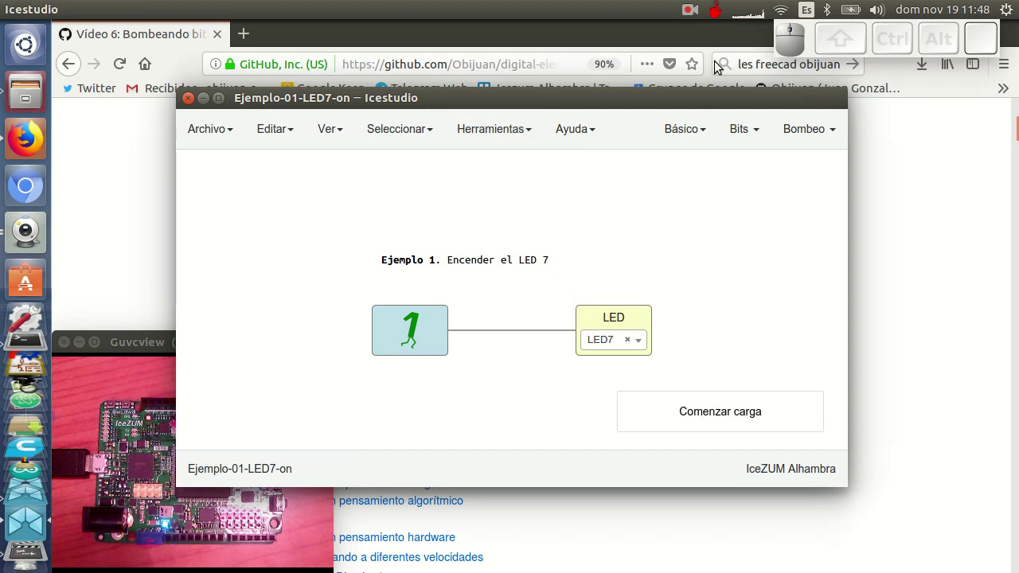
pyautogui.moveTo(730, 107); pyautogui.dragTo(892, 82)
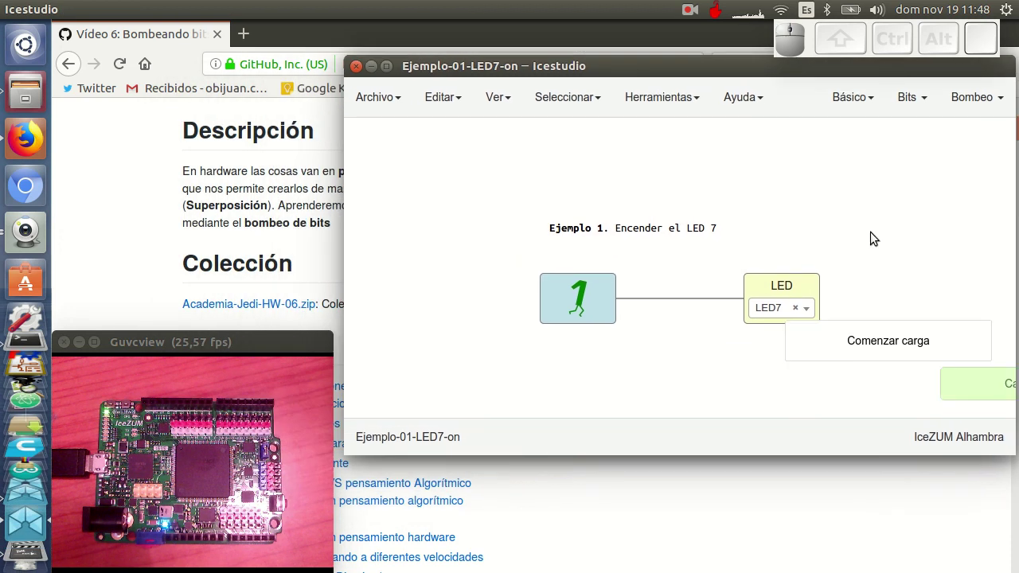
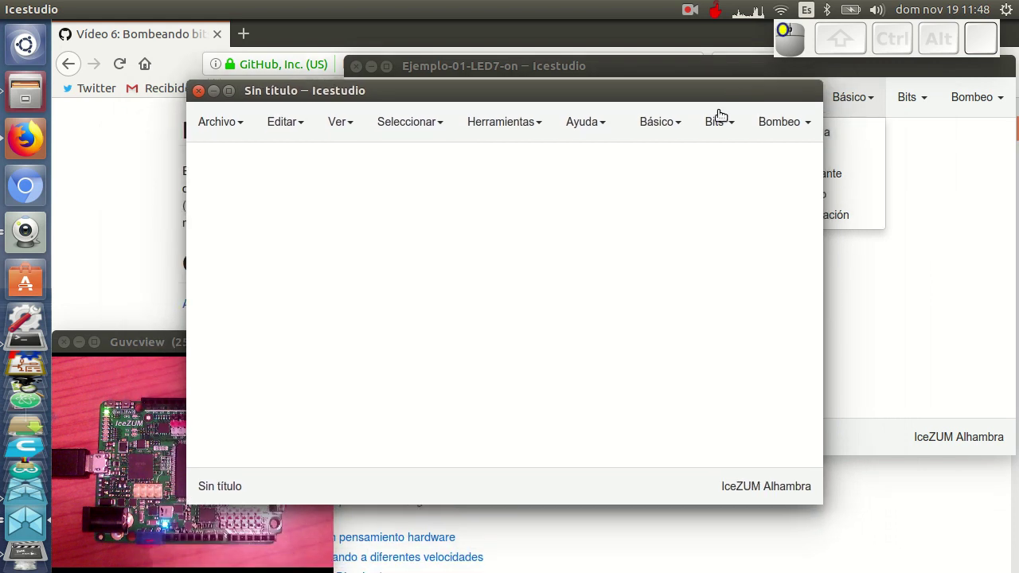
# Load Ejemplo-02-LED0-on in the new window and upload it to the board with Ctrl+U.
pyautogui.click(213, 116)
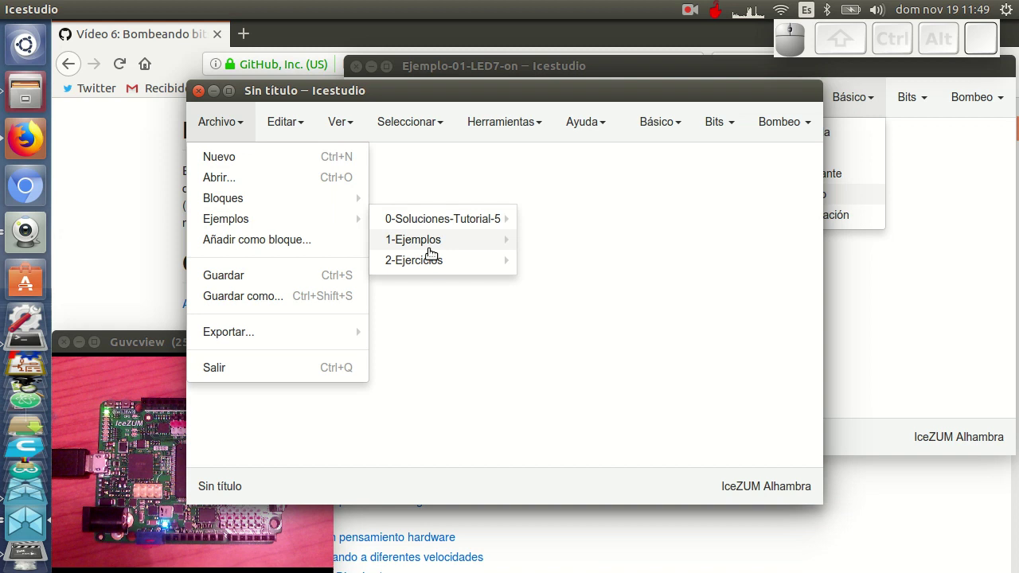
pyautogui.click(715, 257)
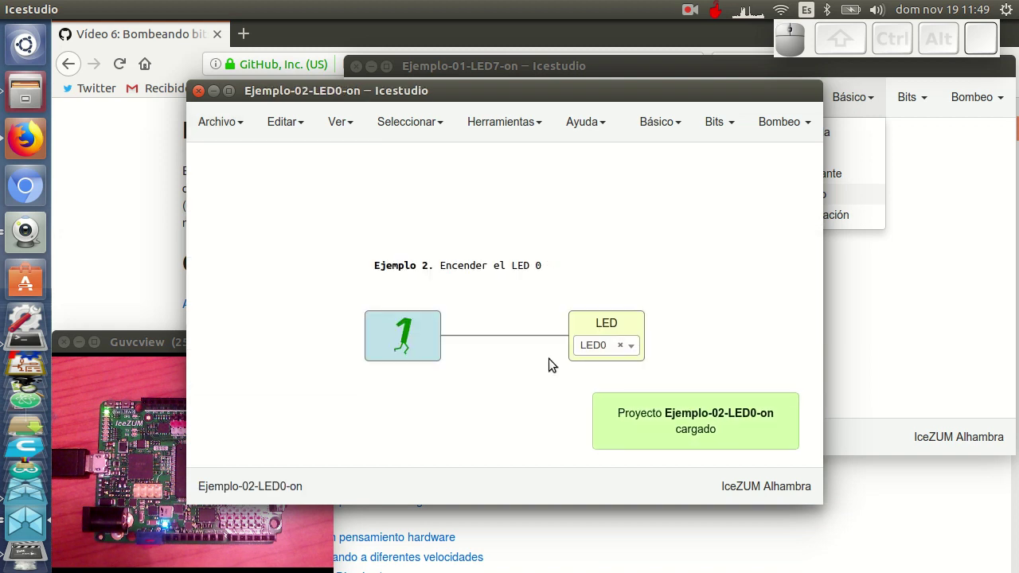
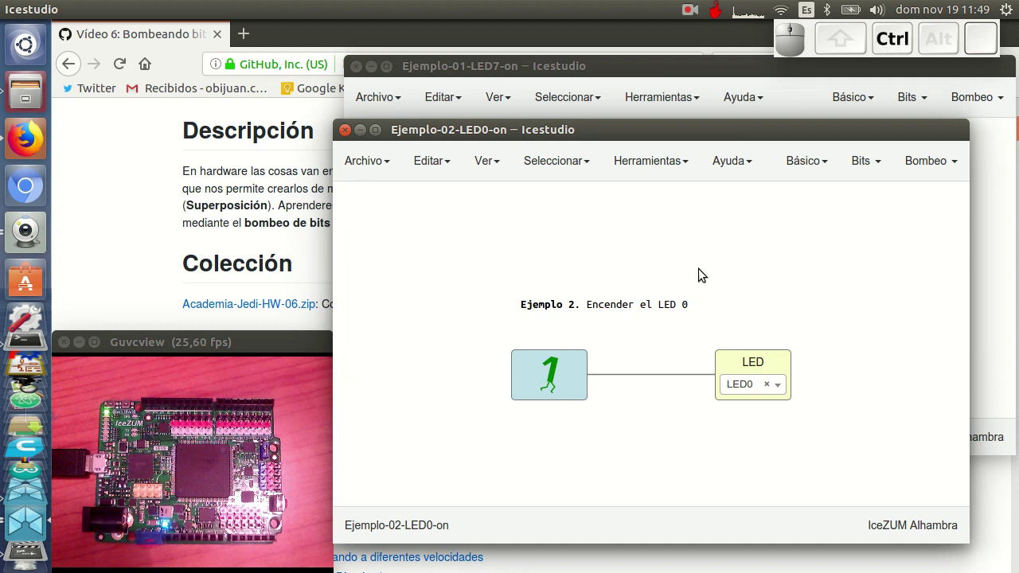
pyautogui.press('ctrl+u')
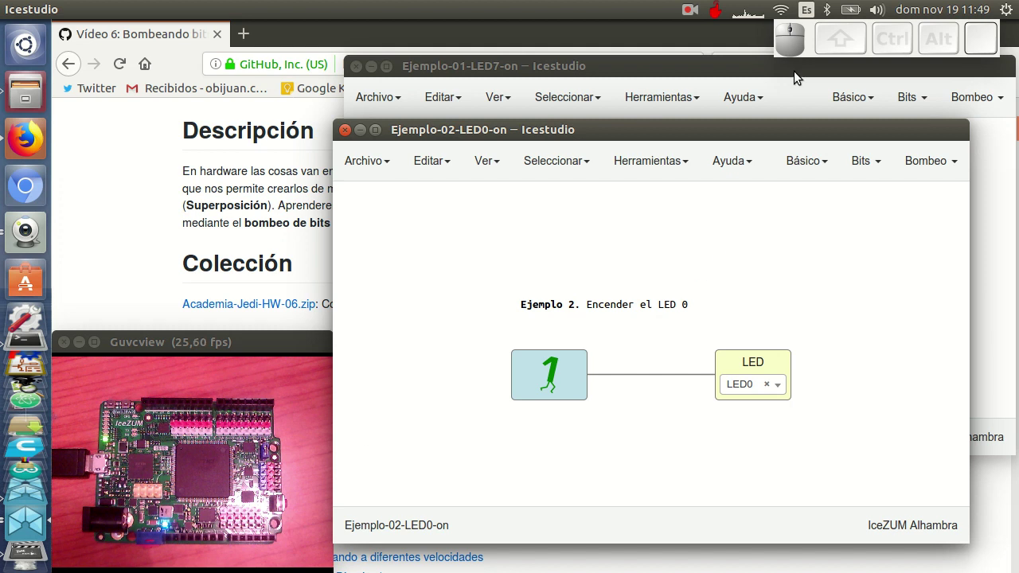
# Bring the Ejemplo-01-LED7-on project window back to the front.
pyautogui.click(798, 75)
pyautogui.click(689, 491)
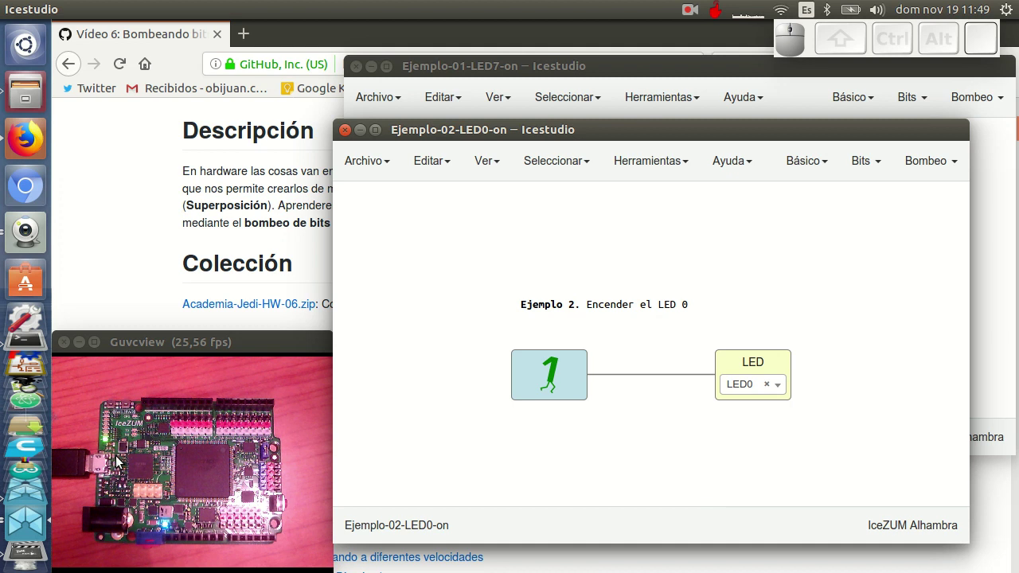
pyautogui.click(601, 66)
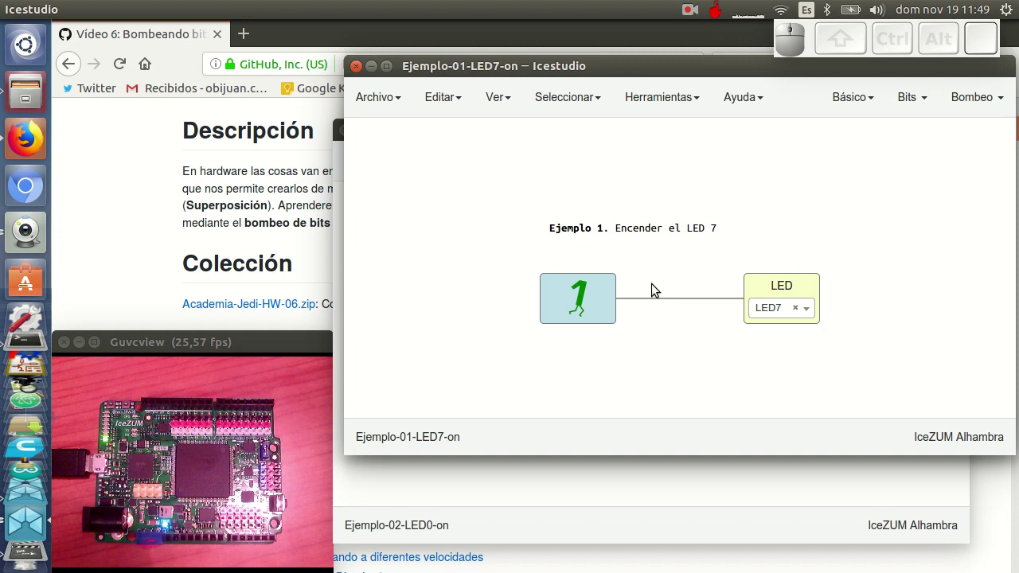
# Copy the whole LED7 circuit from Ejemplo 1 and paste it into Ejemplo 2.
pyautogui.moveTo(491, 174); pyautogui.dragTo(832, 340)
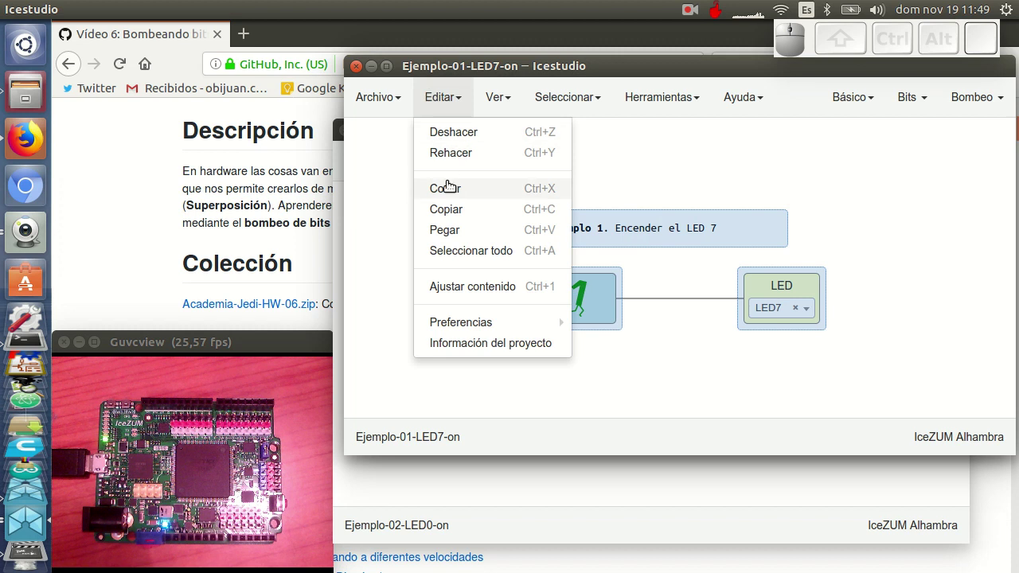
pyautogui.click(456, 209)
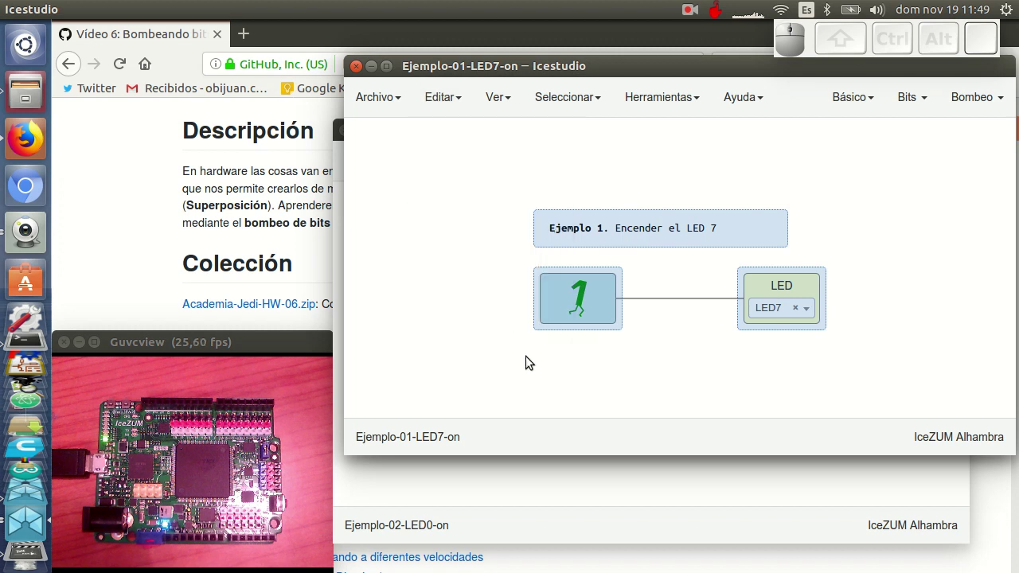
pyautogui.click(551, 487)
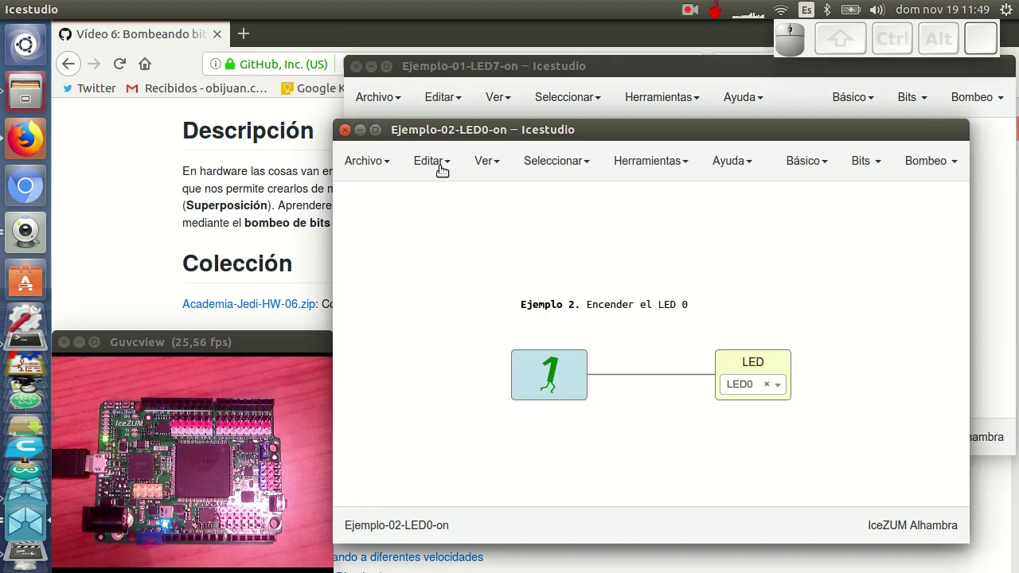
pyautogui.click(466, 291)
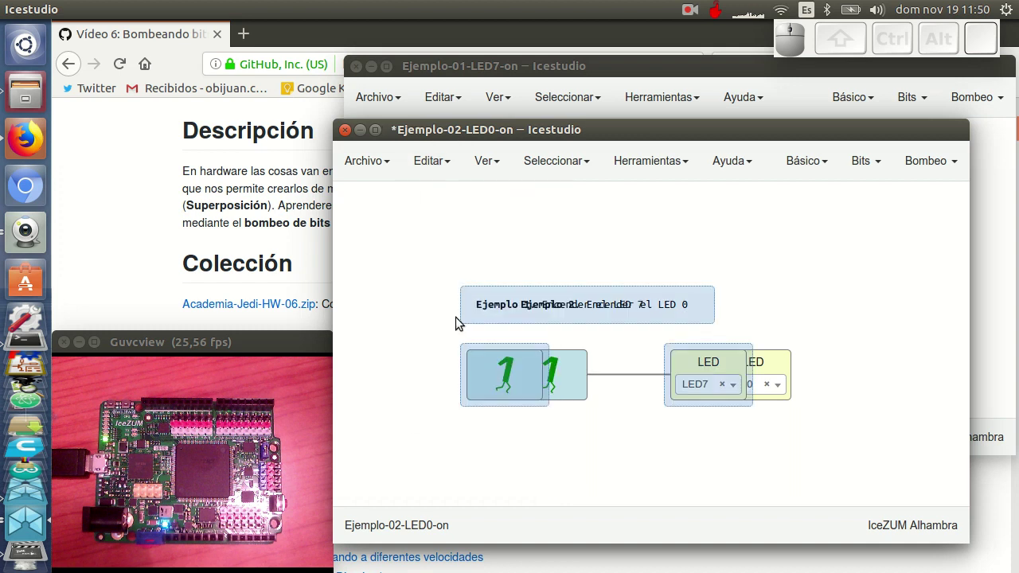
# Place the pasted LED7 circuit below the LED0 circuit and upload both to the board.
pyautogui.moveTo(516, 384); pyautogui.dragTo(830, 402)
pyautogui.moveTo(861, 400); pyautogui.dragTo(761, 344)
pyautogui.moveTo(747, 341); pyautogui.dragTo(764, 371)
pyautogui.click(803, 345)
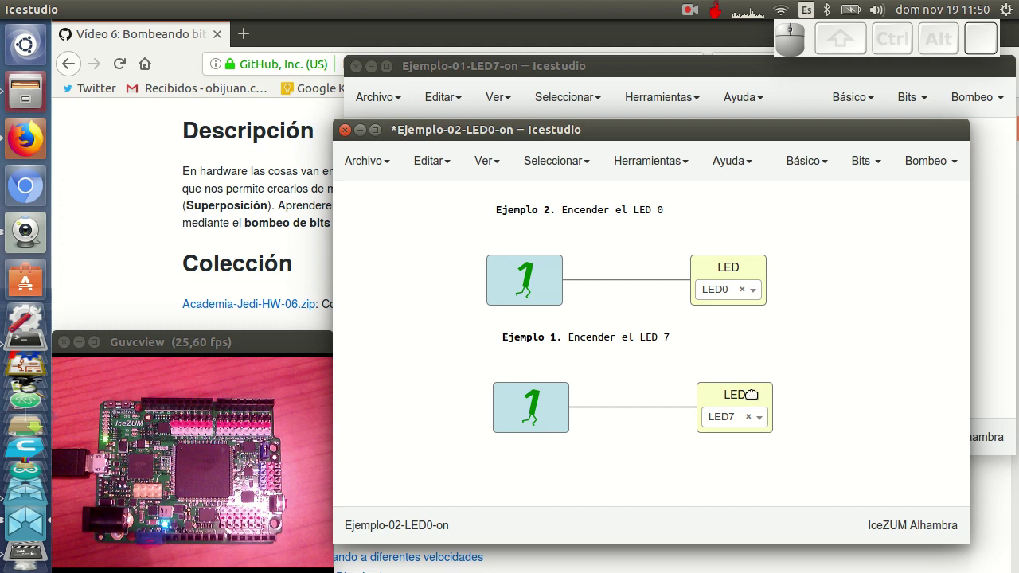
pyautogui.press('ctrl+u')
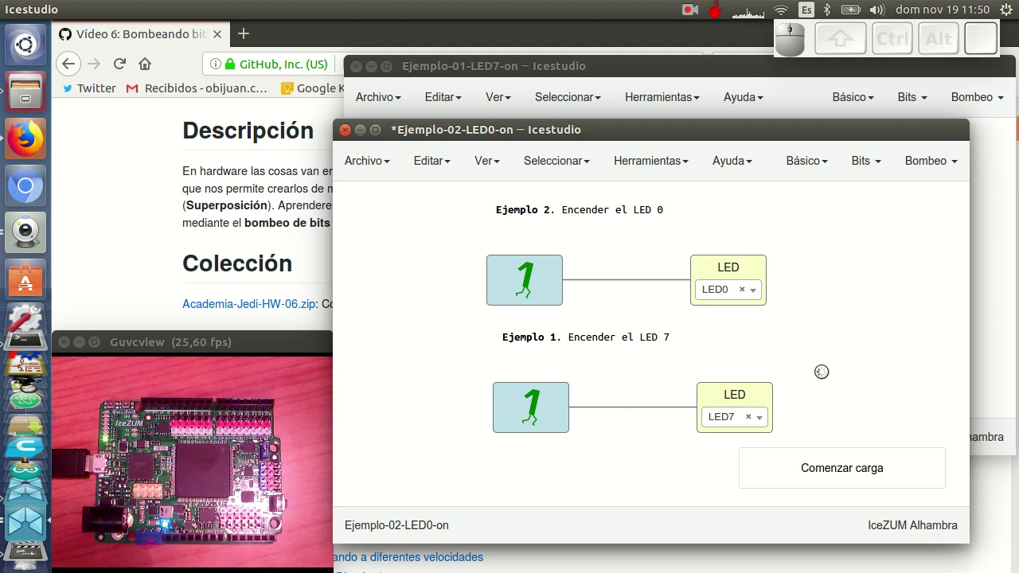
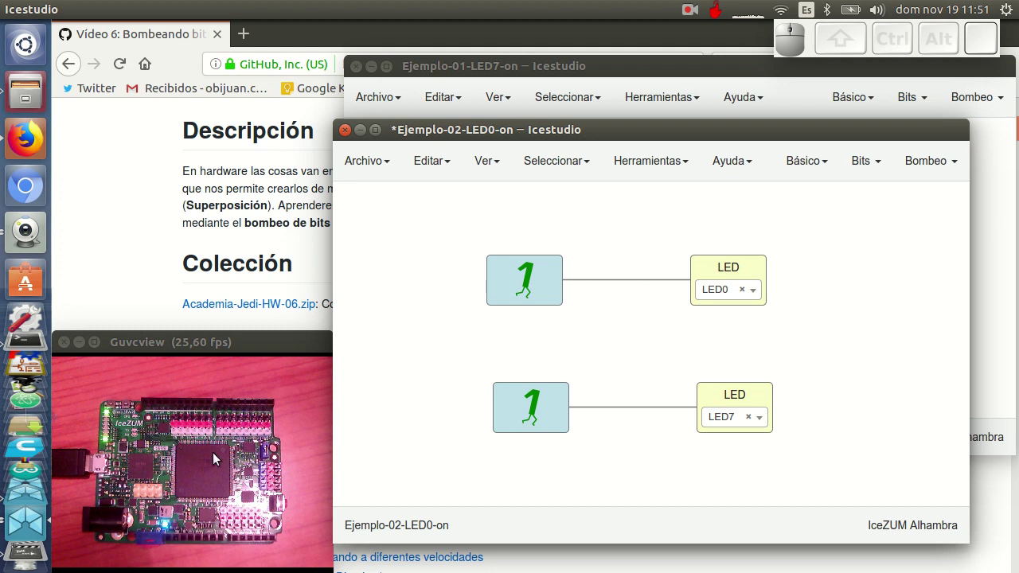
# Rearrange the two LED circuits on the canvas.
pyautogui.moveTo(515, 339); pyautogui.dragTo(739, 402)
pyautogui.click(730, 390)
pyautogui.rightClick(675, 380)
pyautogui.moveTo(525, 438); pyautogui.dragTo(746, 378)
pyautogui.moveTo(741, 378); pyautogui.dragTo(748, 382)
pyautogui.click(785, 362)
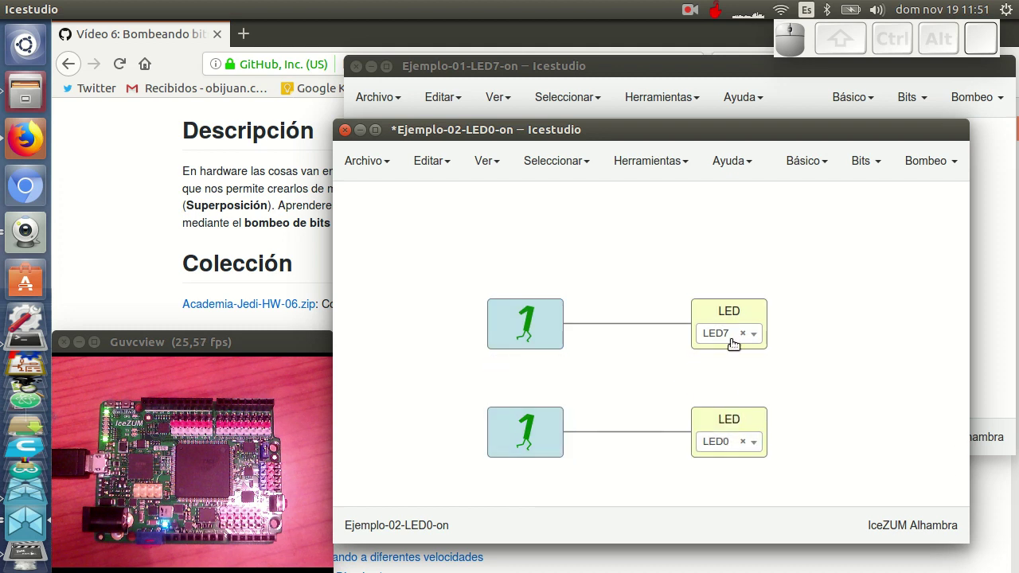
# Replace the constant 1 feeding LED7 with the 1Hz Bombeo block and upload the circuit.
pyautogui.click(545, 329)
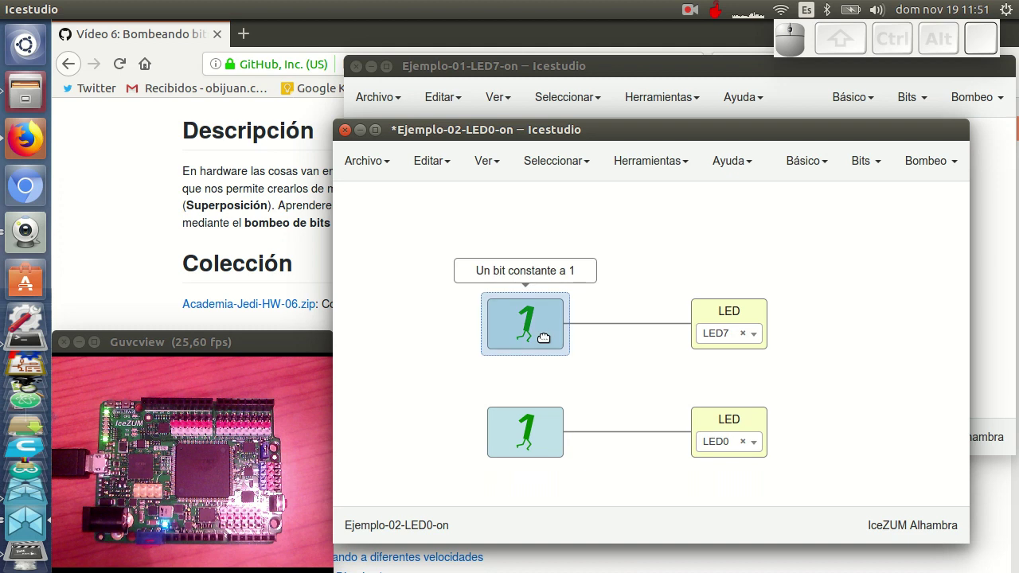
pyautogui.press('Delete')
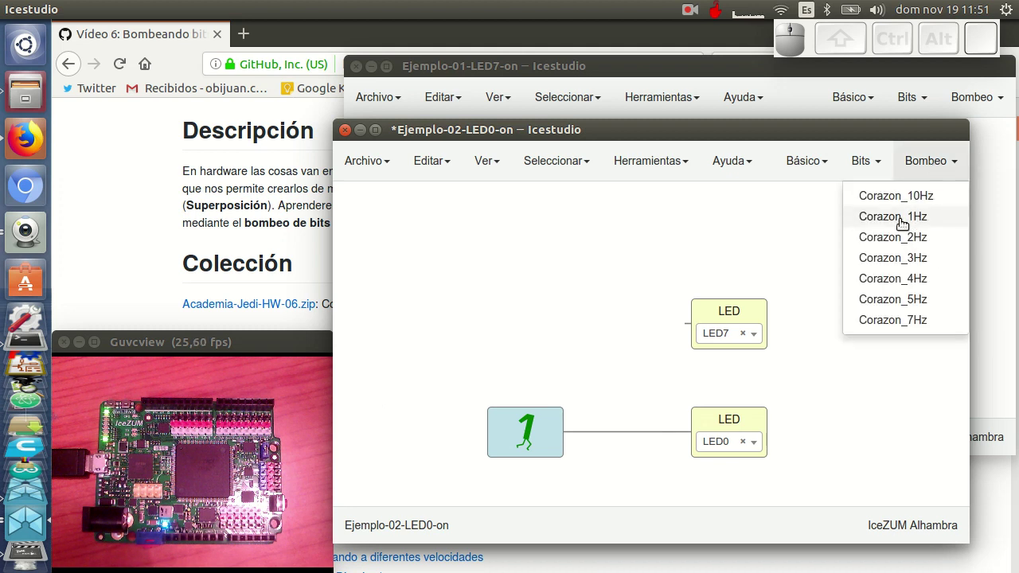
pyautogui.click(902, 218)
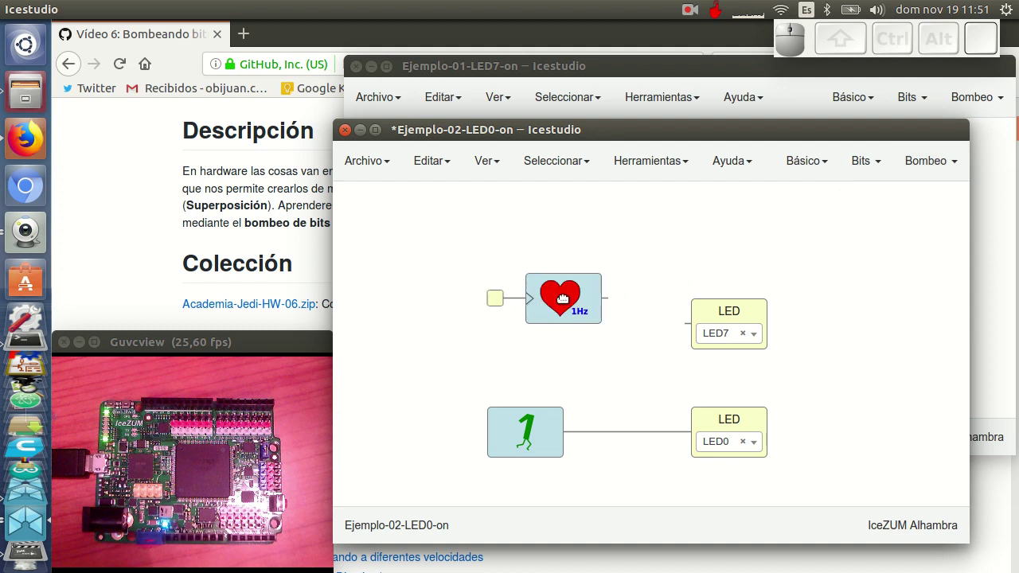
pyautogui.click(530, 331)
pyautogui.moveTo(586, 331); pyautogui.dragTo(660, 345)
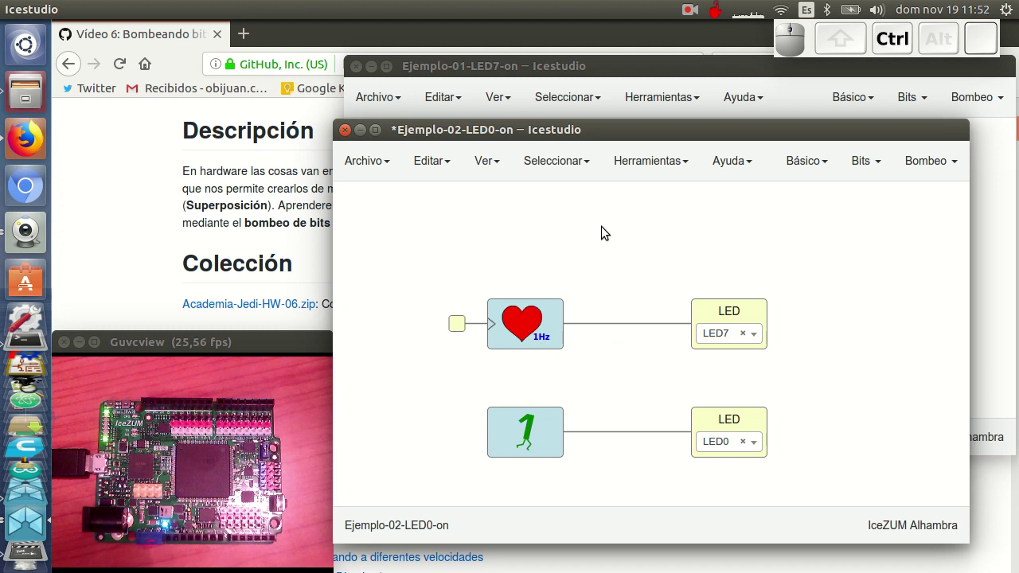
pyautogui.press('ctrl+u')
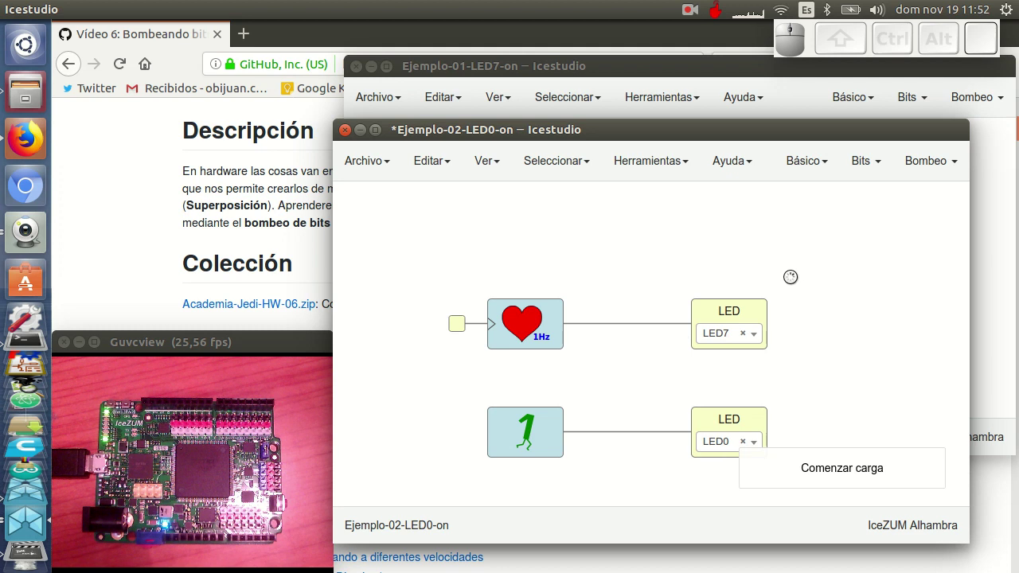
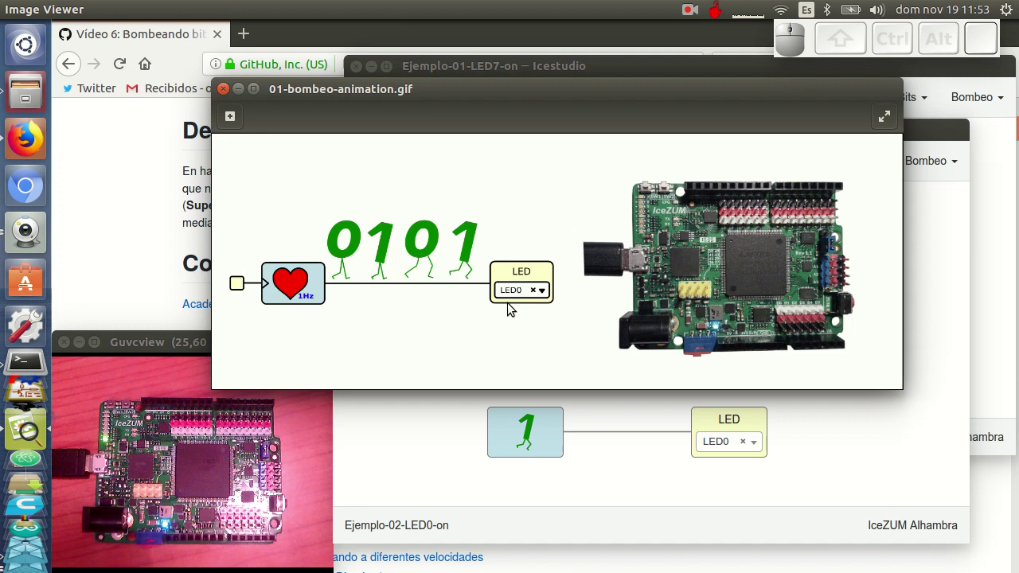
# Move the 01-bombeo-animation.gif window higher up the screen.
pyautogui.moveTo(522, 89); pyautogui.dragTo(538, 29)
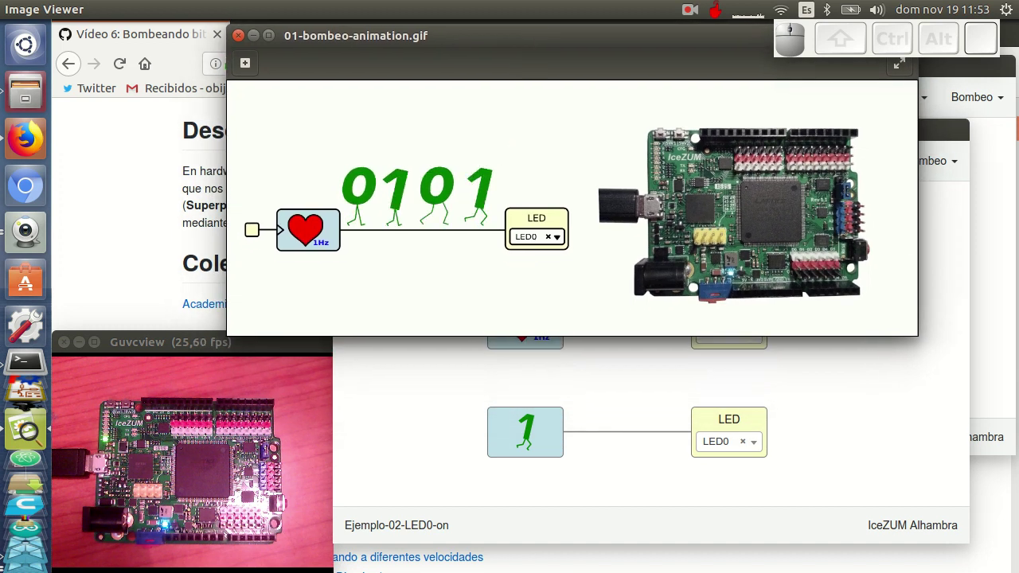
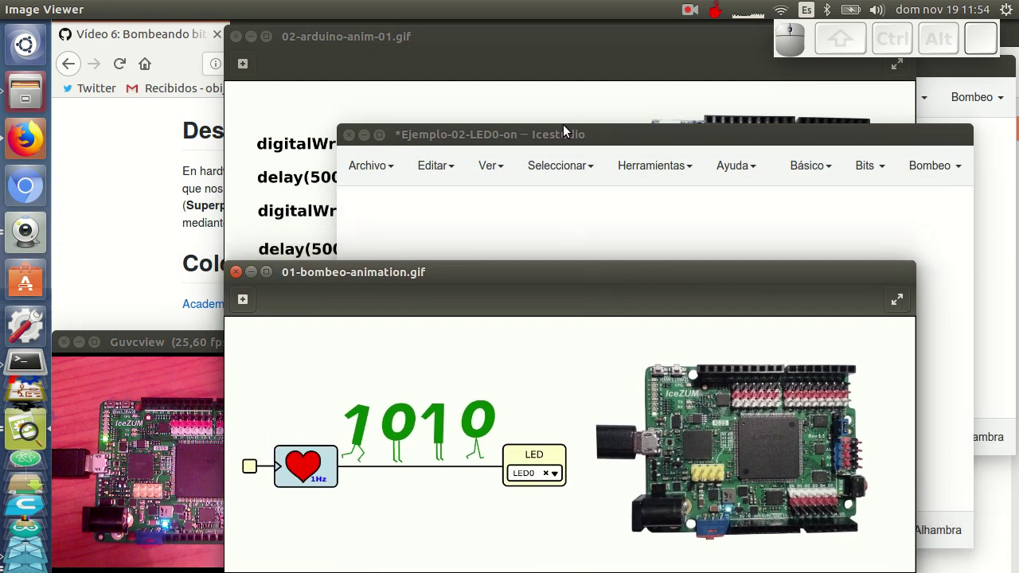
# Stack the Arduino blink animation above the bit-pumping one, then return to Icestudio.
pyautogui.click(557, 38)
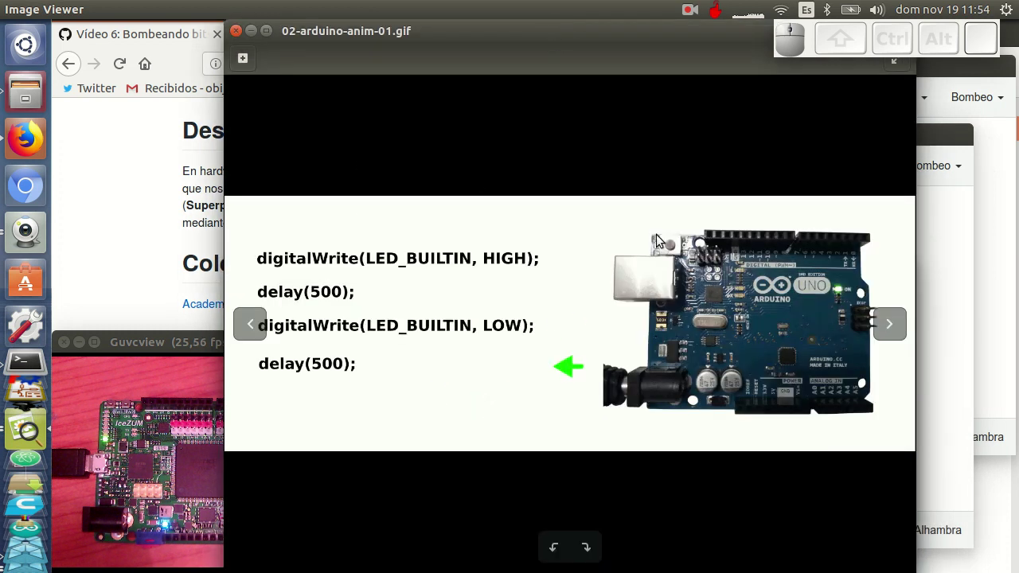
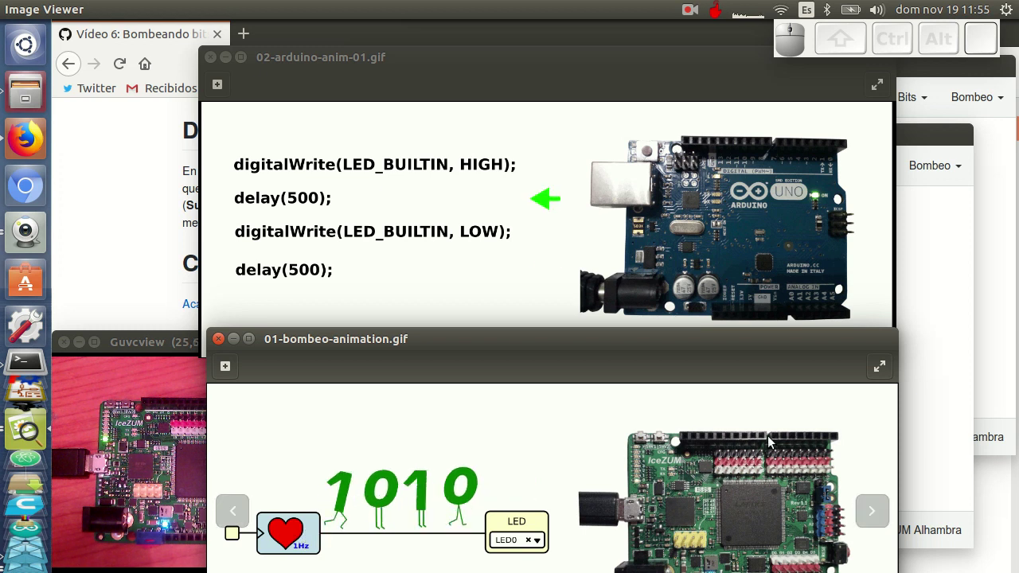
pyautogui.click(949, 136)
pyautogui.click(155, 346)
# Replace the constant 1 feeding LED0 with a 4Hz Bombeo block and upload the circuit.
pyautogui.moveTo(830, 316); pyautogui.dragTo(799, 360)
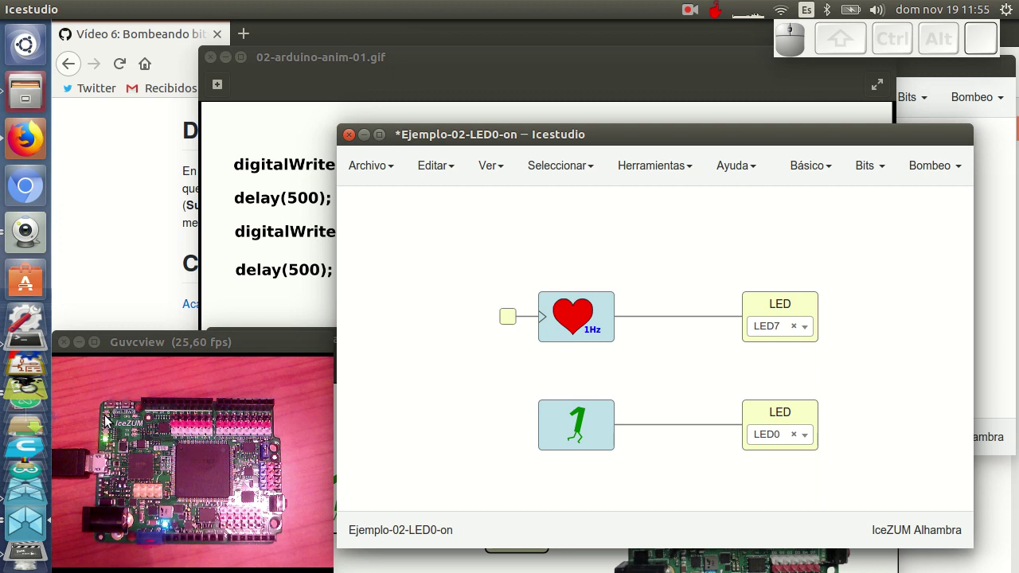
pyautogui.click(595, 414)
pyautogui.press('Delete')
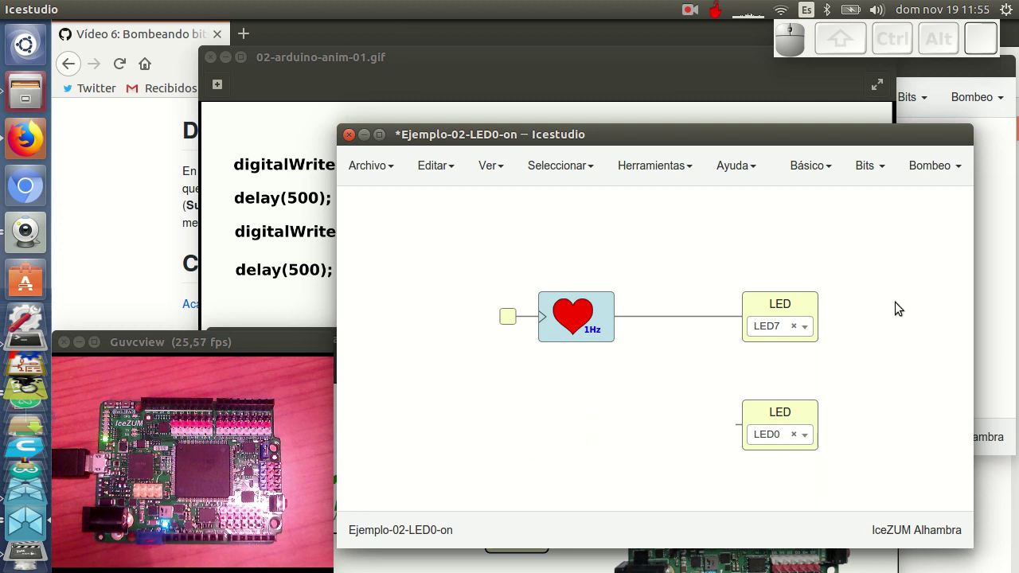
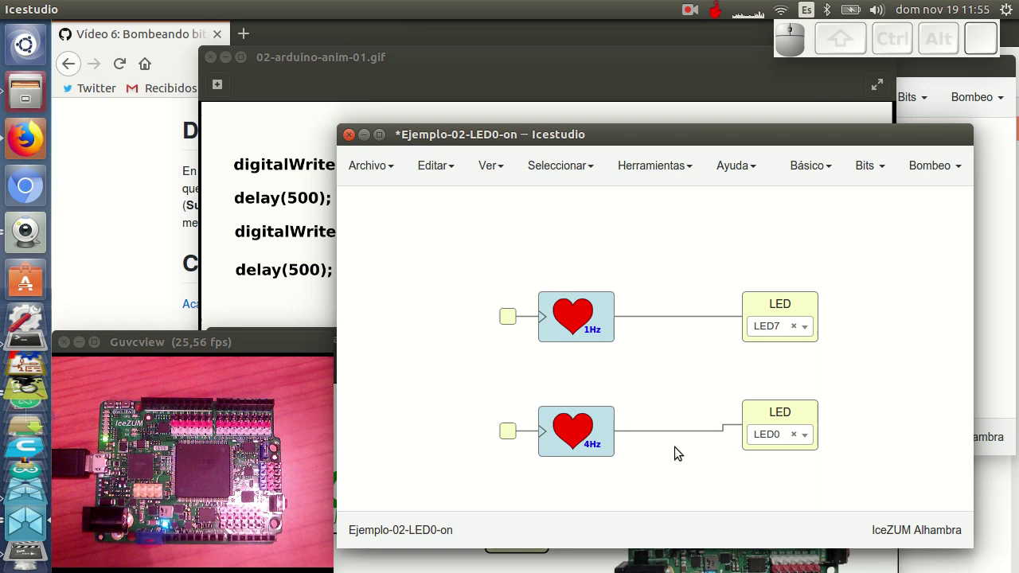
pyautogui.moveTo(599, 455); pyautogui.dragTo(598, 437)
pyautogui.press('ctrl+u')
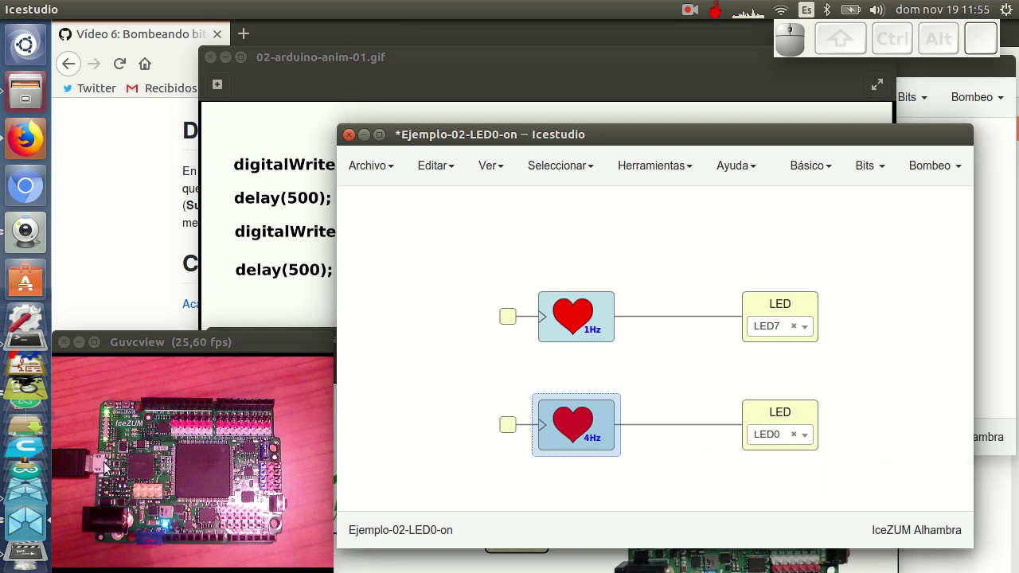
pyautogui.click(429, 394)
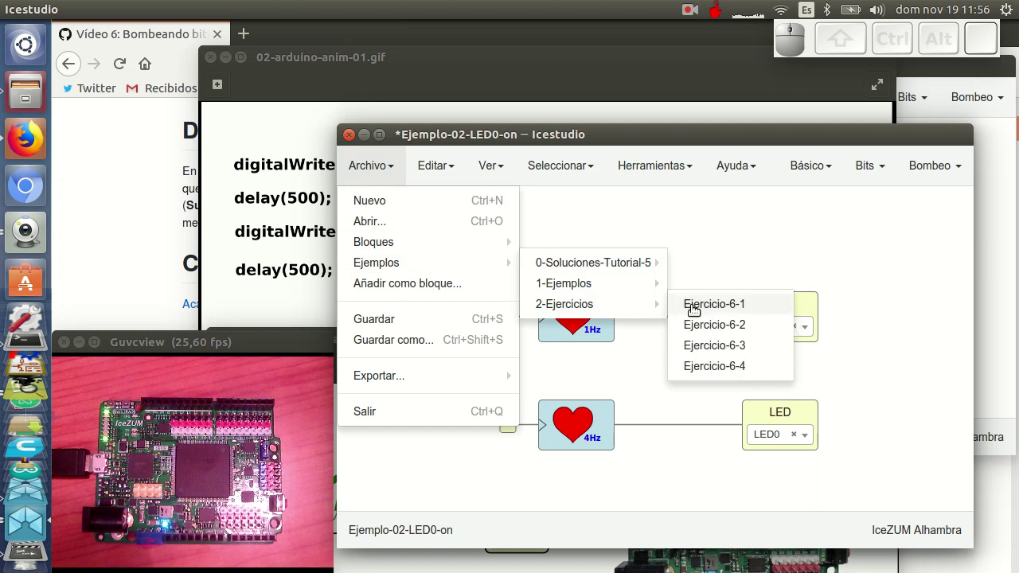
# Load Ejercicio-6-1, dismiss the loaded notice, and show the webcam view of the board beside it.
pyautogui.click(699, 301)
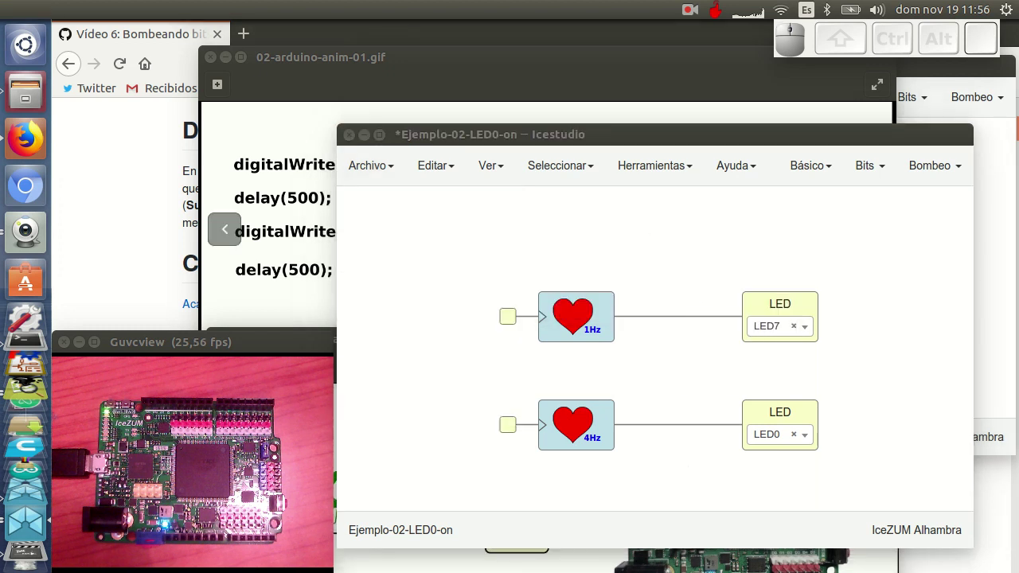
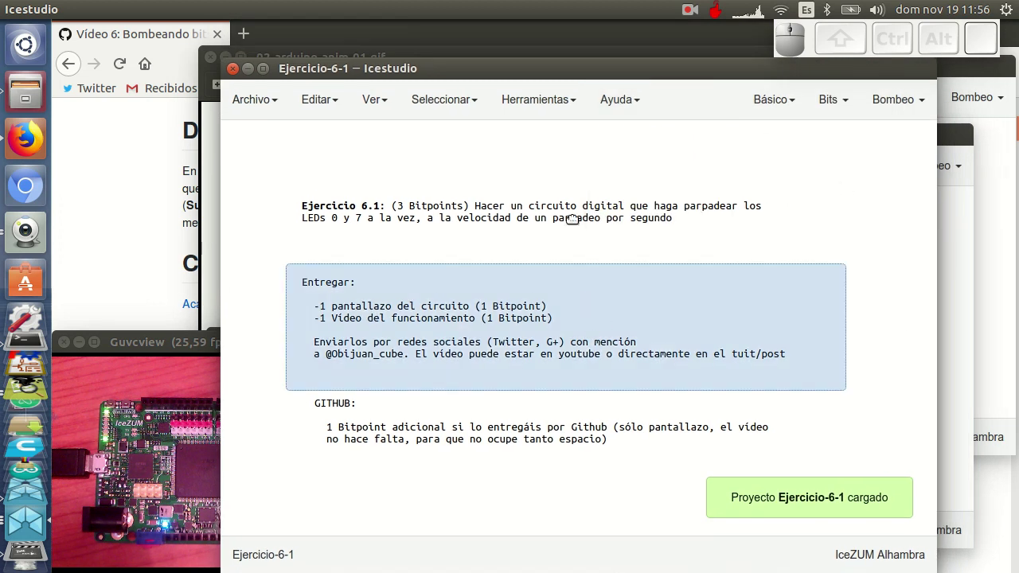
pyautogui.click(586, 232)
pyautogui.click(575, 117)
pyautogui.click(657, 155)
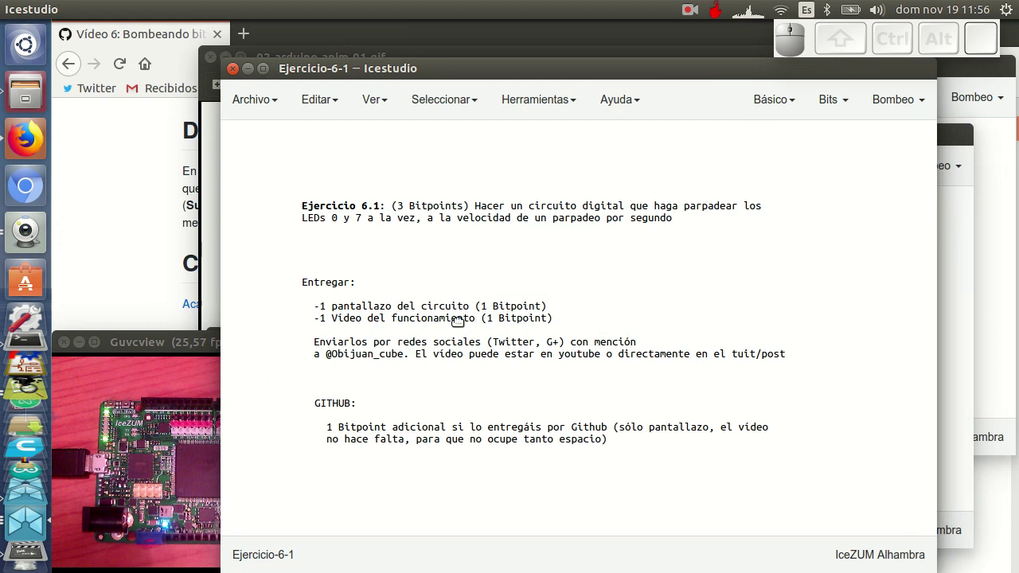
pyautogui.moveTo(487, 72); pyautogui.dragTo(607, 149)
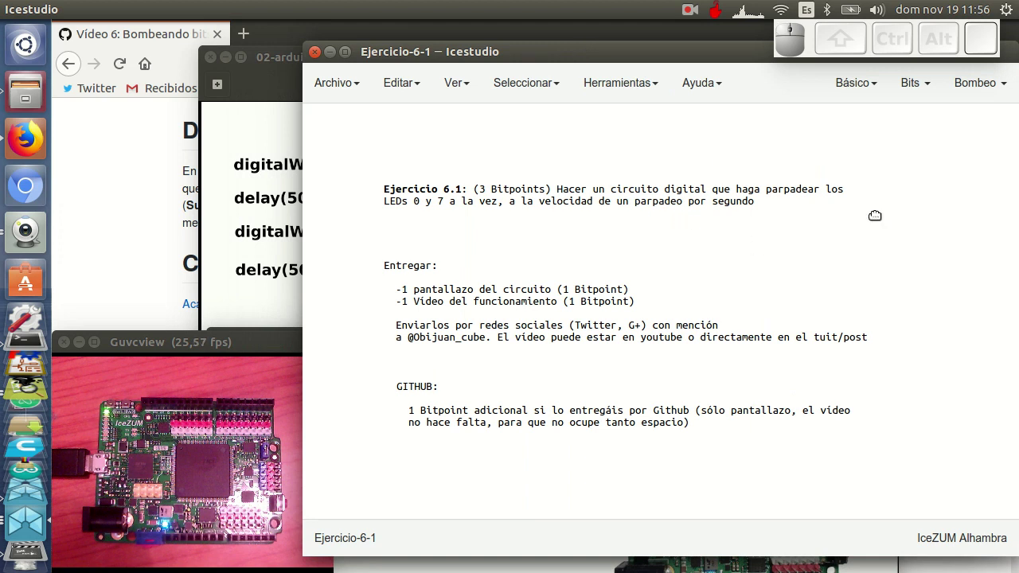
pyautogui.click(282, 344)
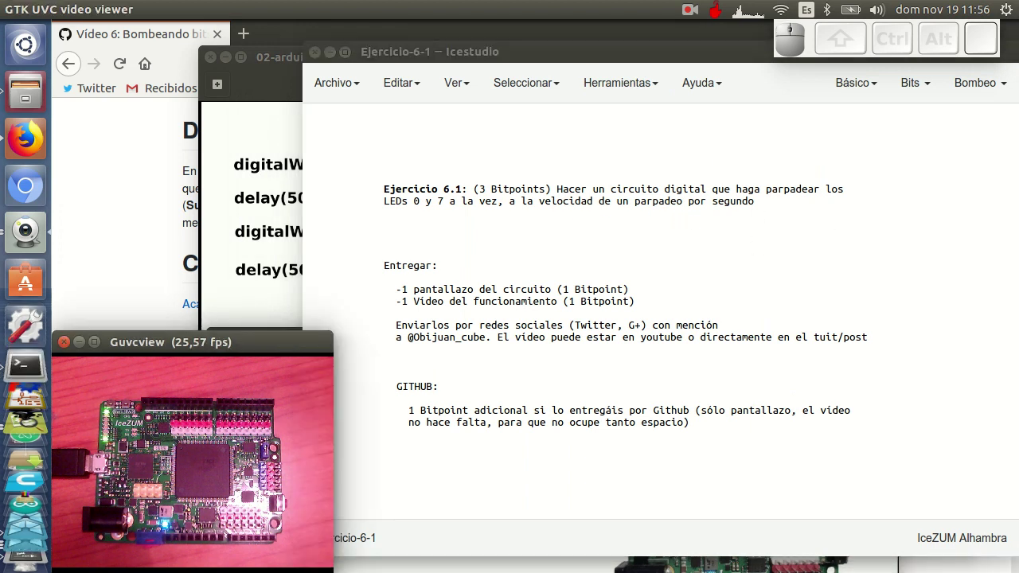
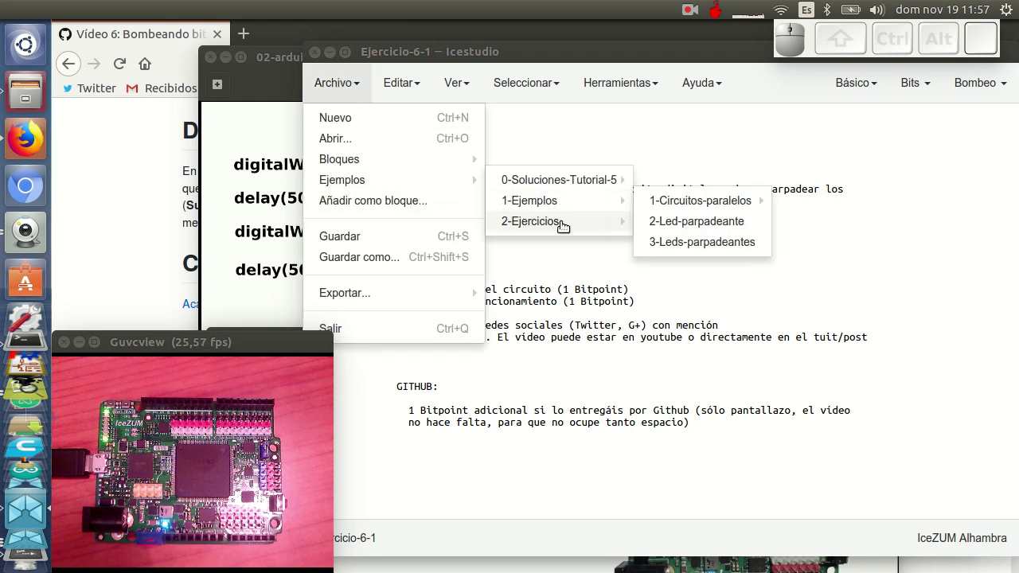
# Load the Ejercicio-6-2 exercise project from the 2-Ejercicios collection.
pyautogui.click(696, 247)
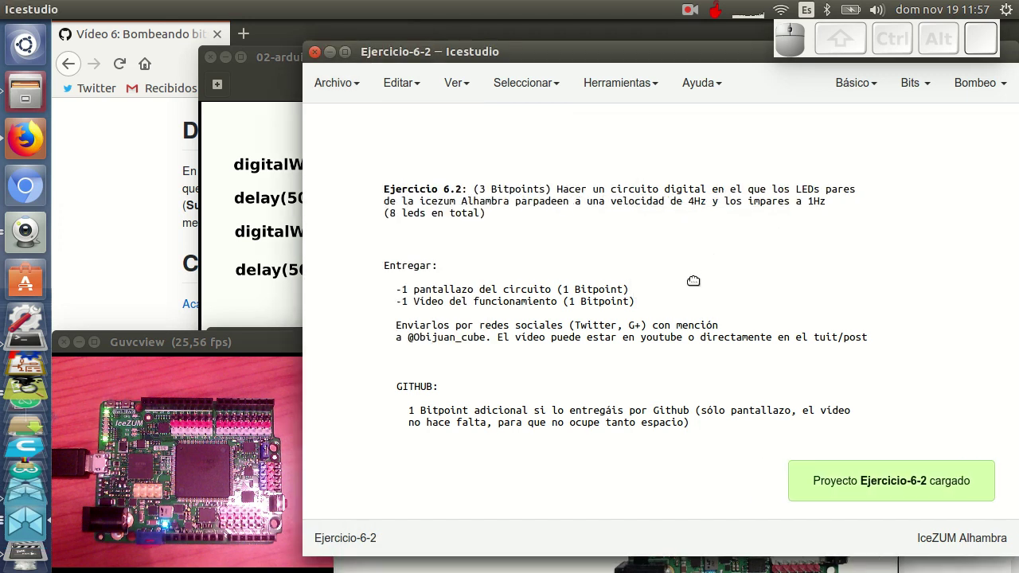
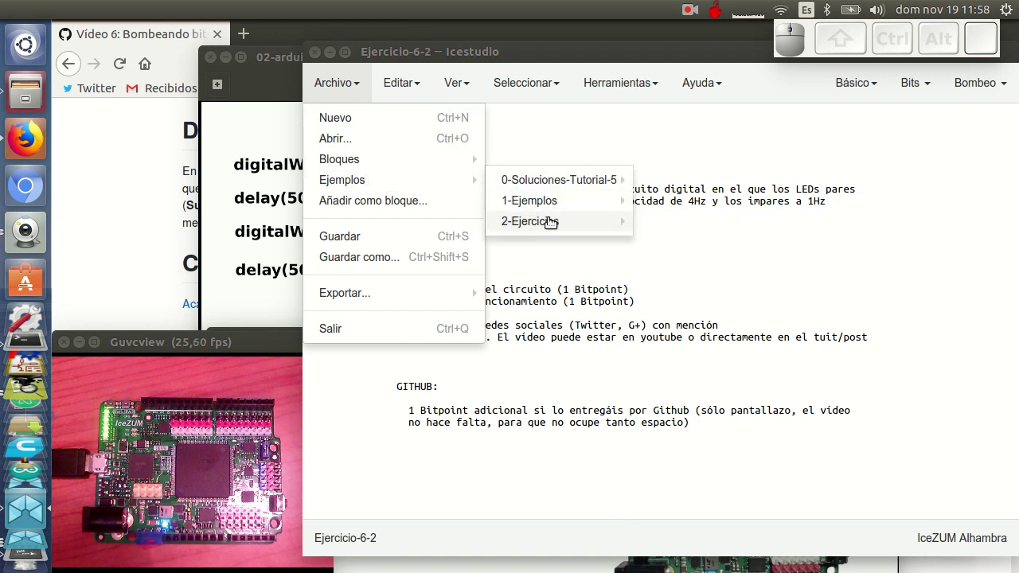
# Load the Ejercicio-6-3 project asking the even LEDs to blink at 10, 7, 4 and 1 Hz.
pyautogui.click(724, 256)
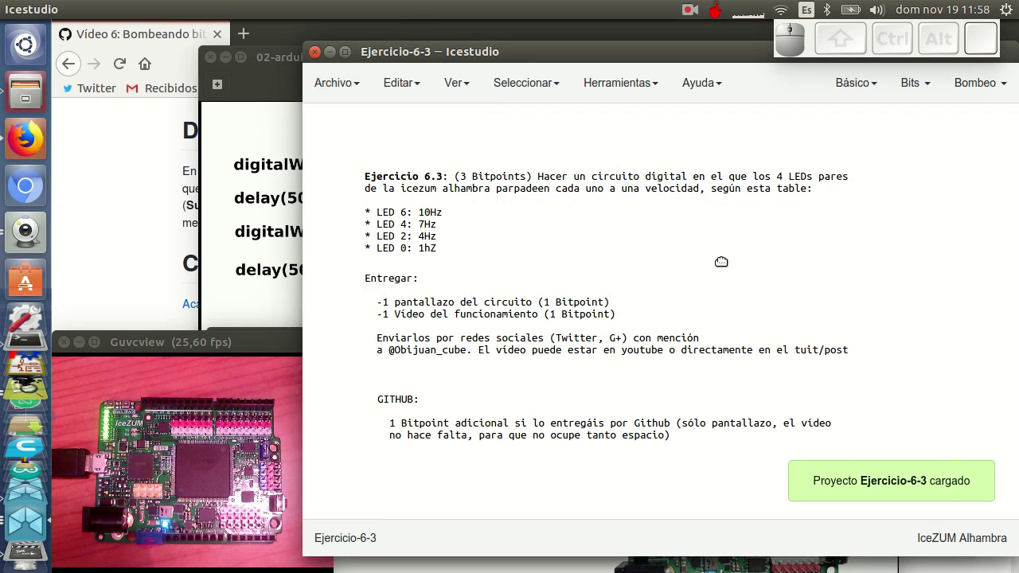
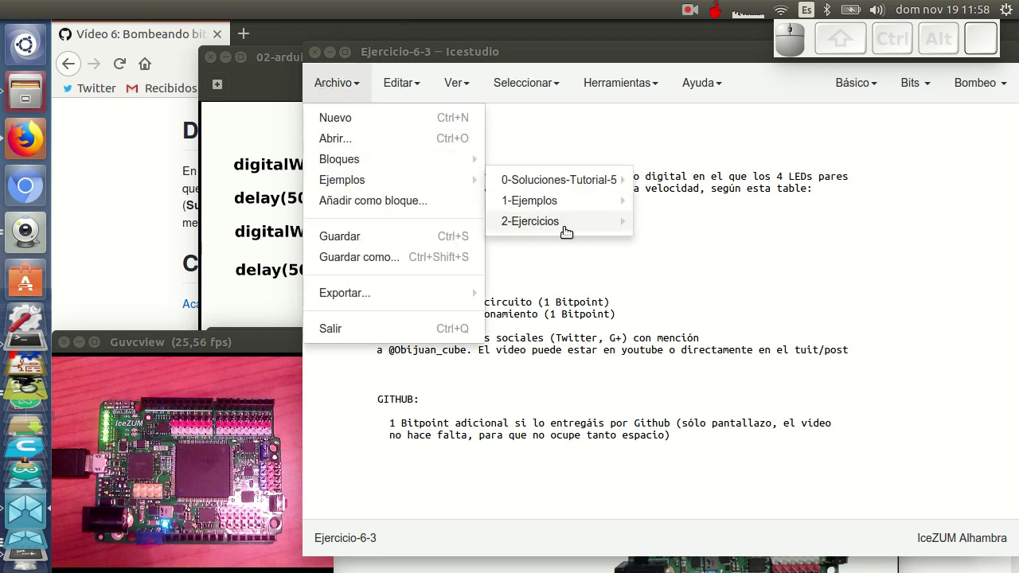
# Load the Ejercicio-6-4 free-creativity project, then return to the Vídeo 6 tutorial wiki page in Firefox.
pyautogui.click(712, 279)
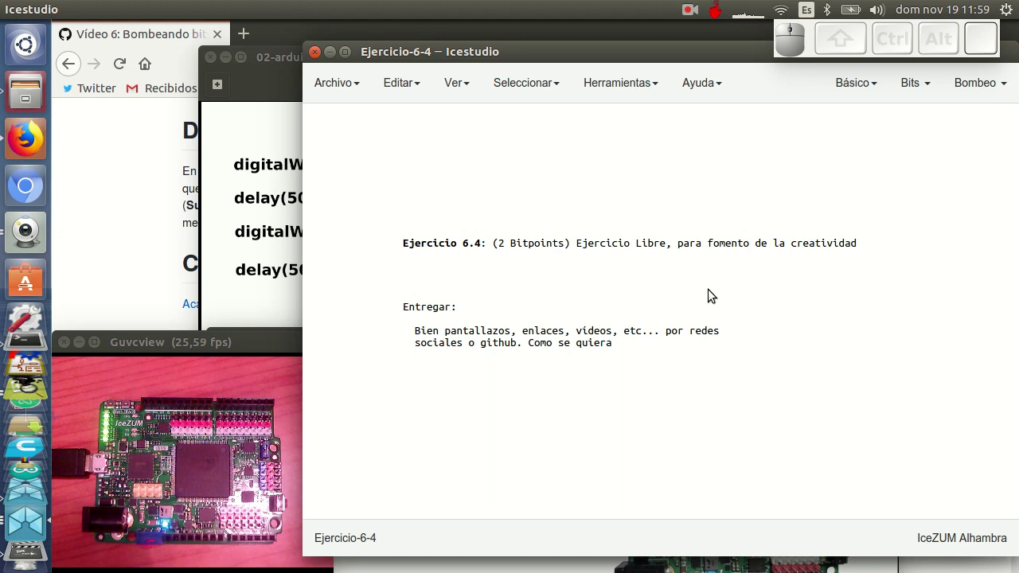
pyautogui.click(627, 11)
pyautogui.click(693, 9)
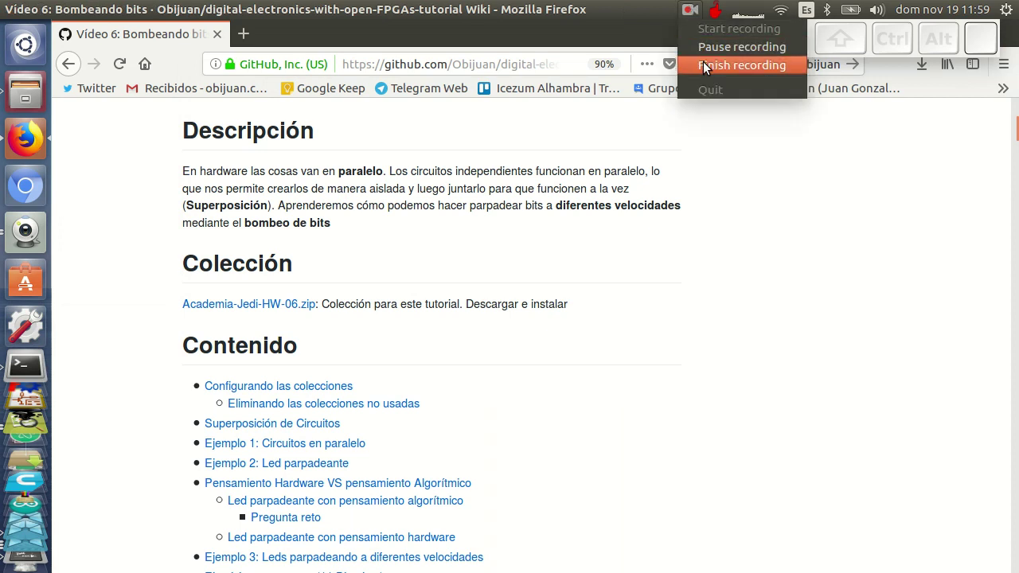